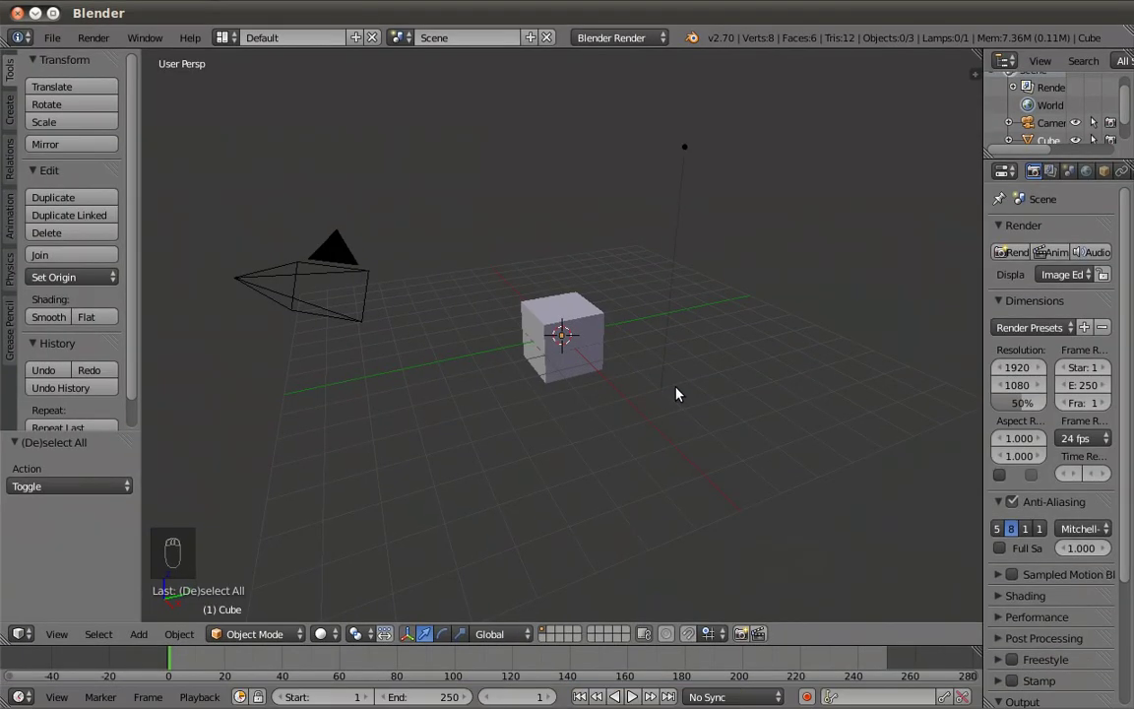
Step: Orbit the view around the cube to frame the camera
middle_click(376, 322)
middle_click(352, 314)
middle_click(338, 310)
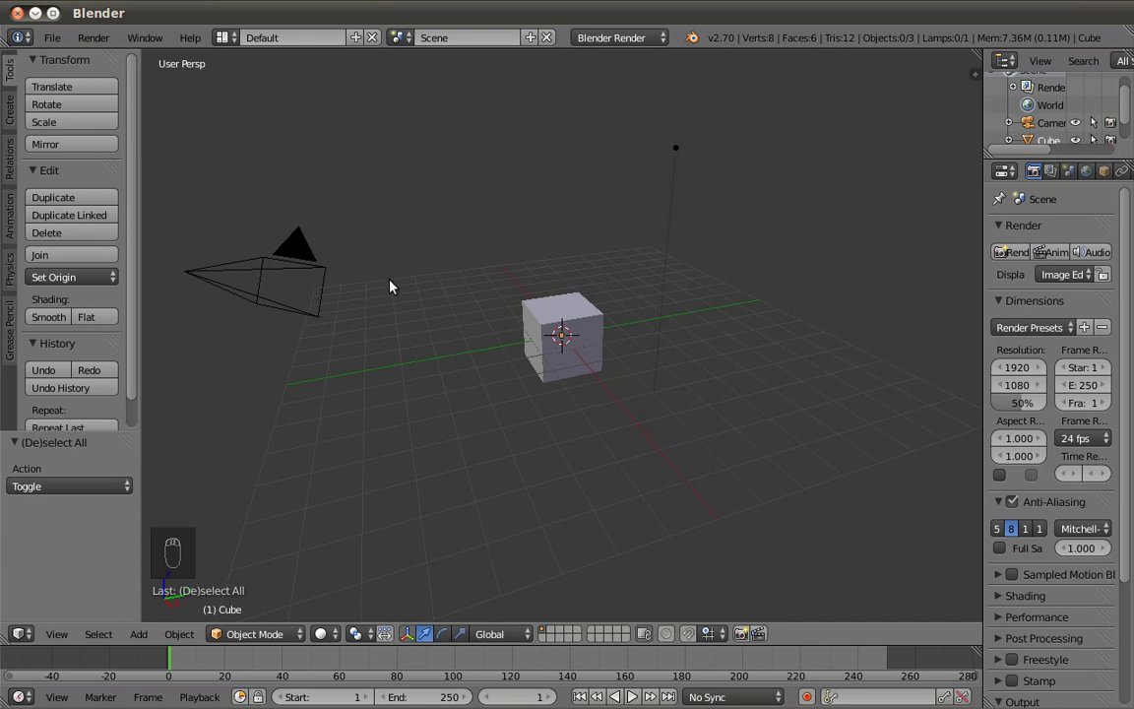
drag(522, 347, 282, 324)
drag(283, 324, 676, 193)
drag(676, 193, 296, 351)
middle_click(297, 351)
drag(297, 351, 403, 350)
drag(405, 350, 619, 294)
drag(619, 294, 372, 427)
middle_click(372, 427)
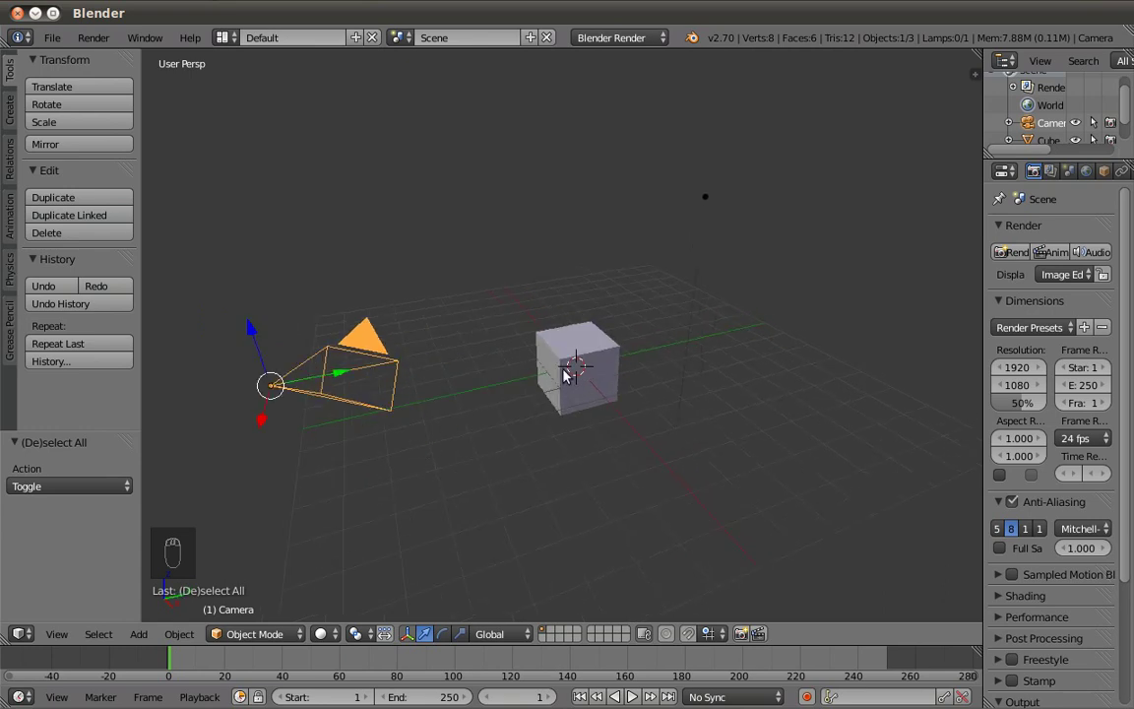
Step: Select the camera and duplicate it once independently (Shift+D) and once linked (Alt+D)
drag(566, 362, 378, 378)
drag(378, 379, 378, 379)
right_click(378, 379)
key(shift+d)
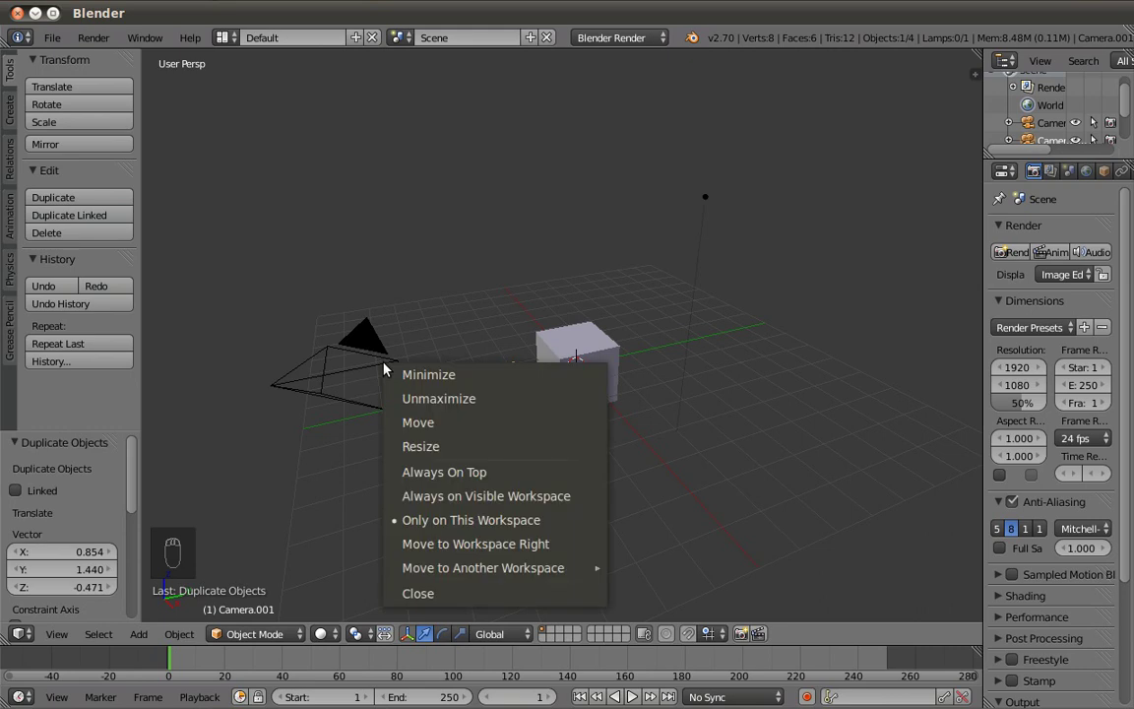
key(alt+d)
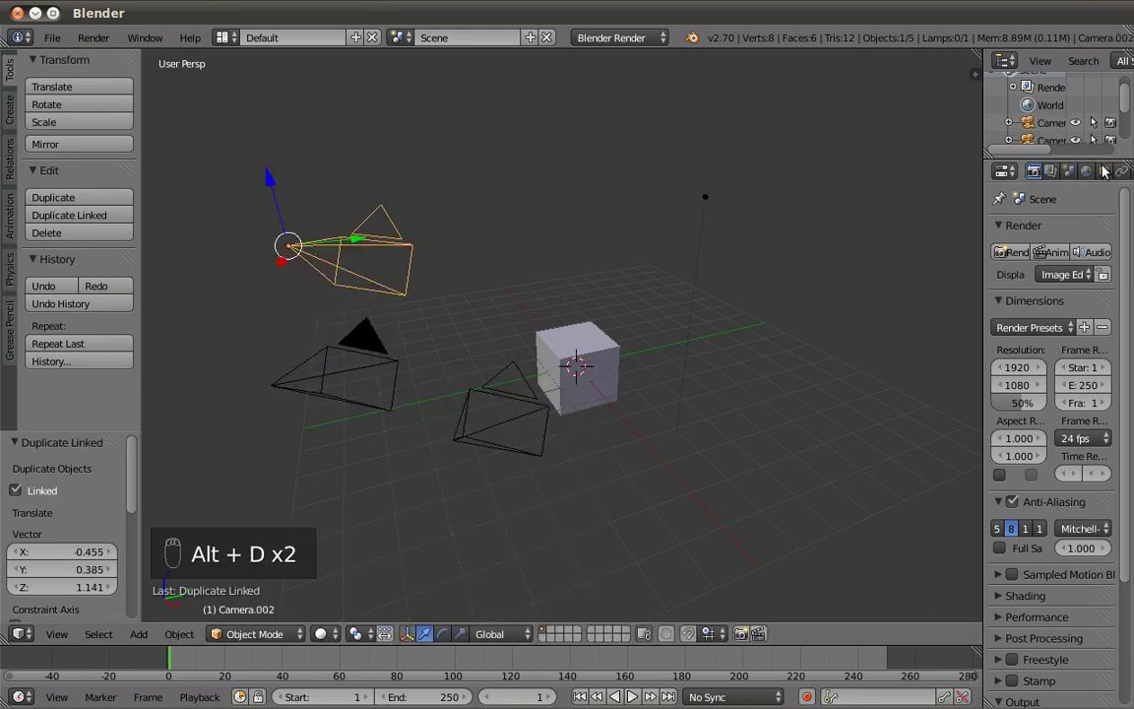
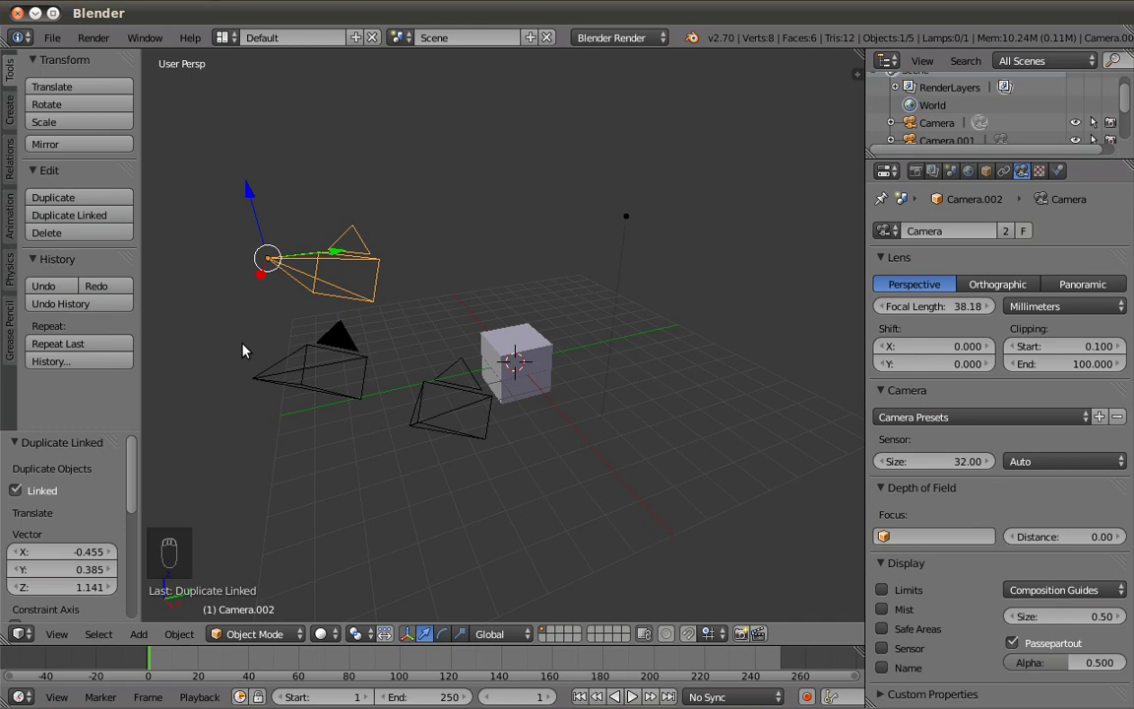
Step: Widen the properties editor and raise the linked cameras' focal length to 38.18 mm
drag(352, 345, 944, 270)
drag(987, 306, 451, 377)
drag(452, 377, 397, 372)
middle_click(414, 380)
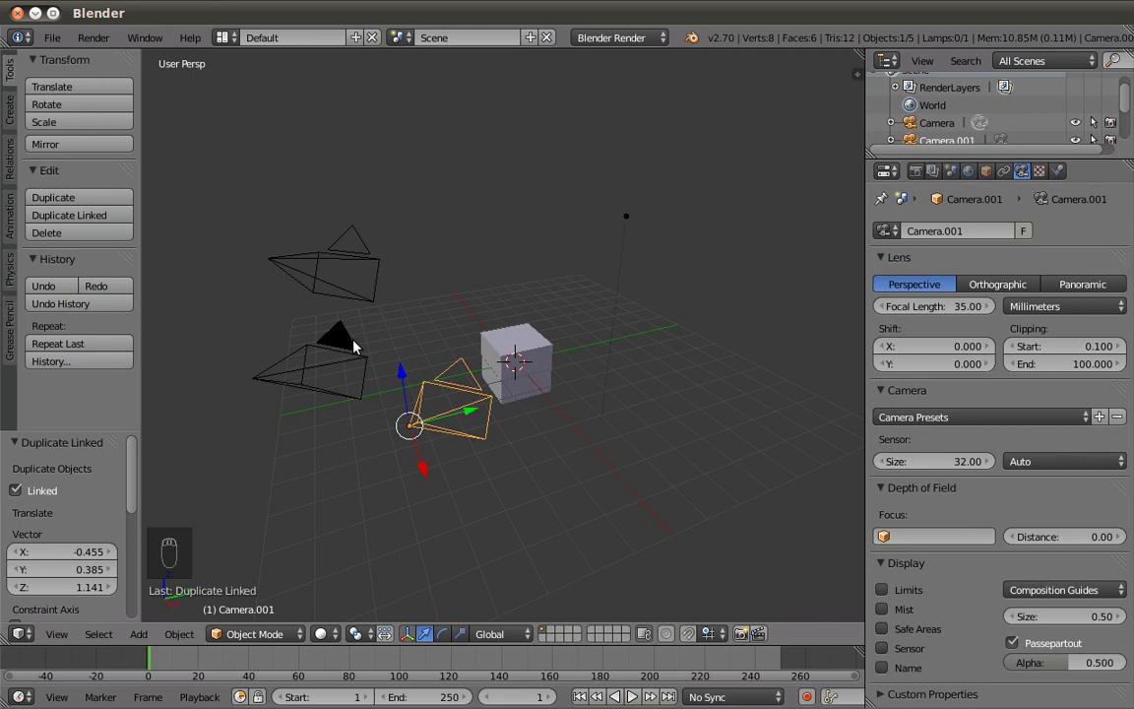
Step: Select the linked camera and enable its Limits display in the camera data properties
drag(362, 352, 1082, 682)
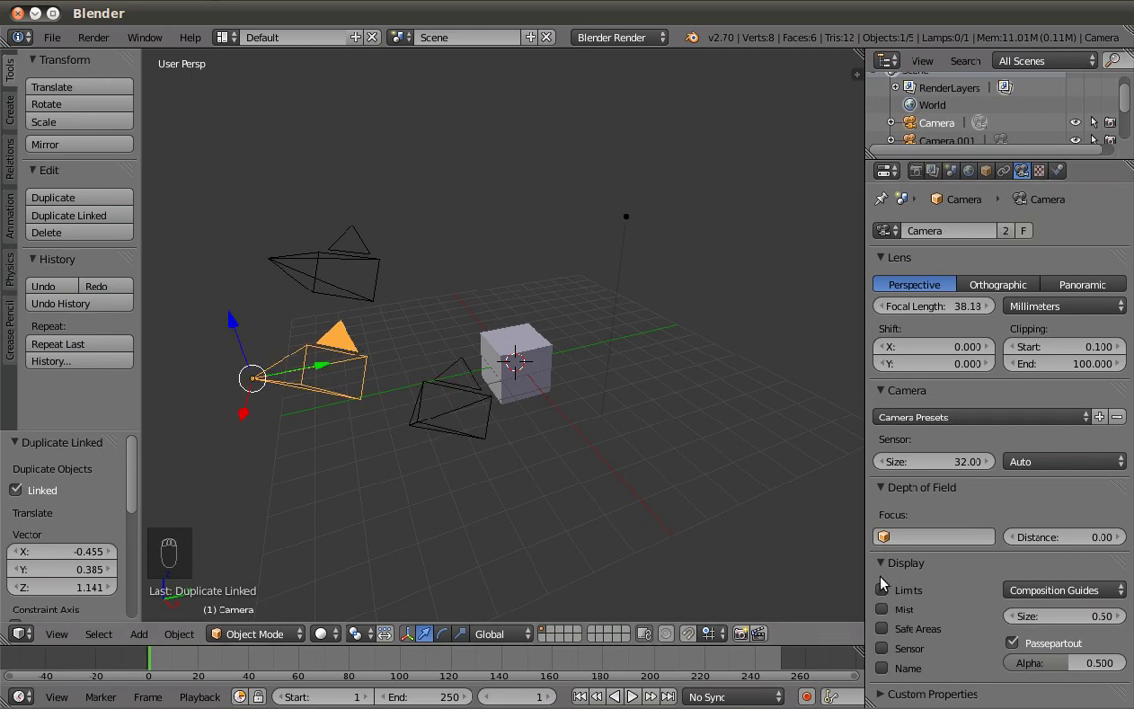
drag(889, 598, 354, 280)
drag(354, 280, 353, 350)
right_click(355, 327)
drag(357, 352, 354, 295)
drag(353, 295, 1008, 585)
middle_click(1008, 586)
middle_click(983, 594)
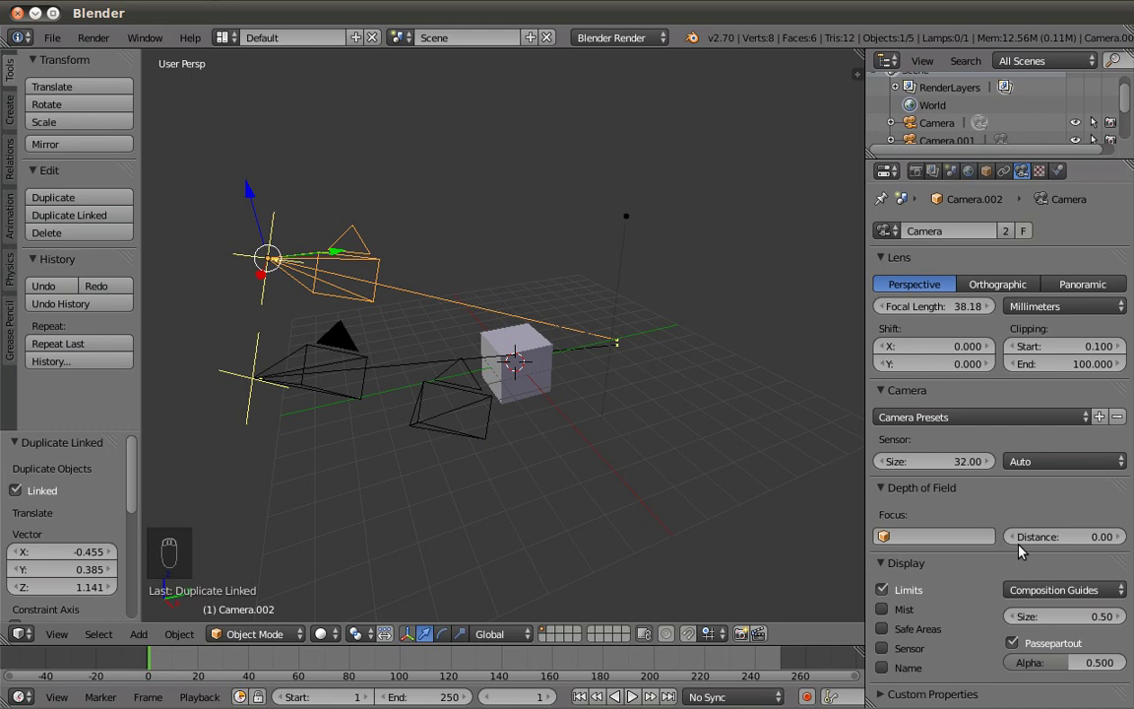
Step: Adjust the linked camera's focus distance to 1.03 and bring up the lamp's settings
drag(1031, 540, 680, 437)
middle_click(583, 299)
drag(356, 300, 378, 293)
drag(378, 293, 515, 398)
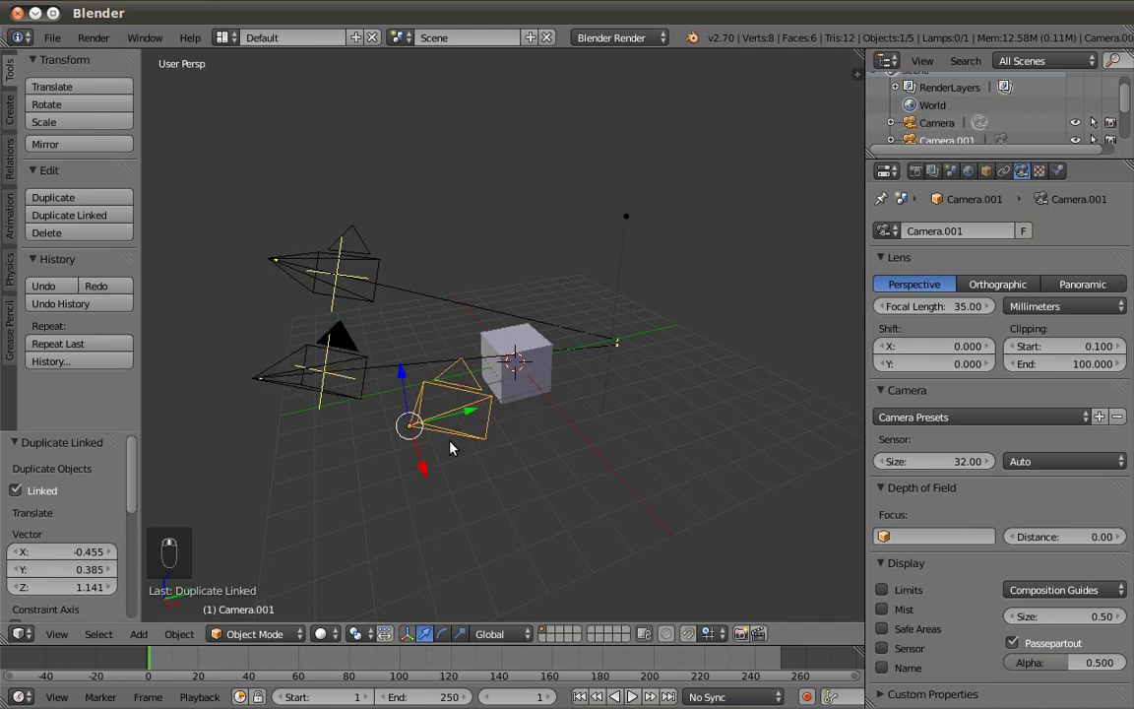
drag(1118, 200, 581, 433)
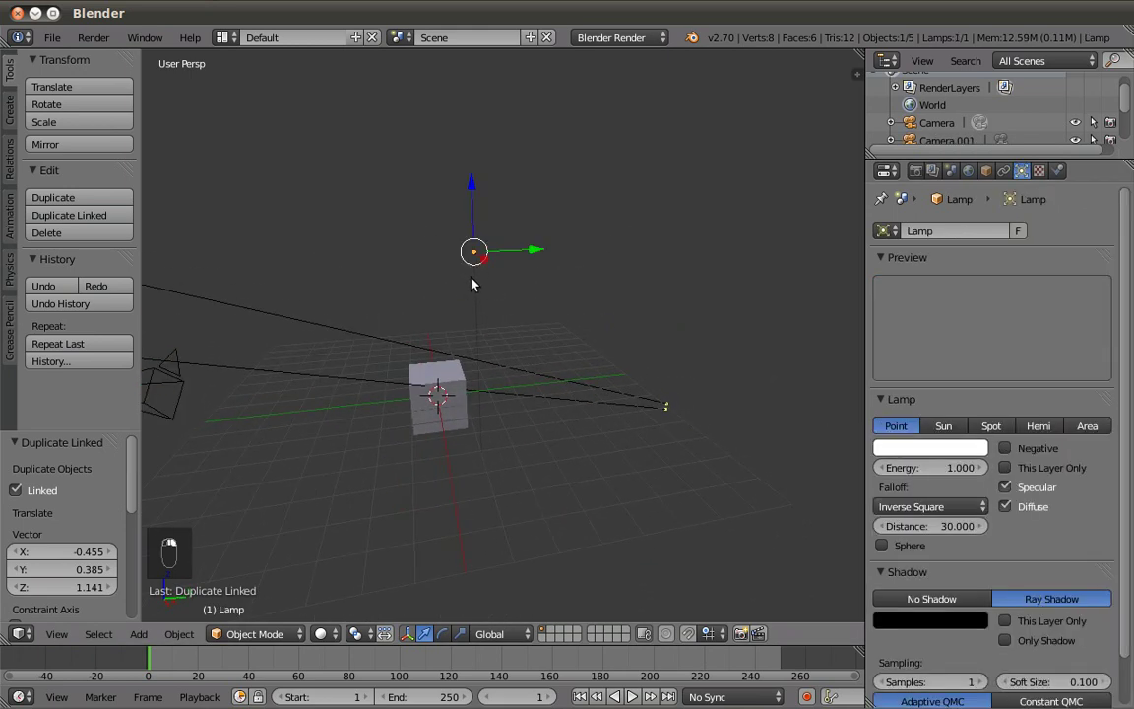
Step: Select the point lamp and duplicate it once independently and once linked, placing the copies around the cube
right_click(510, 290)
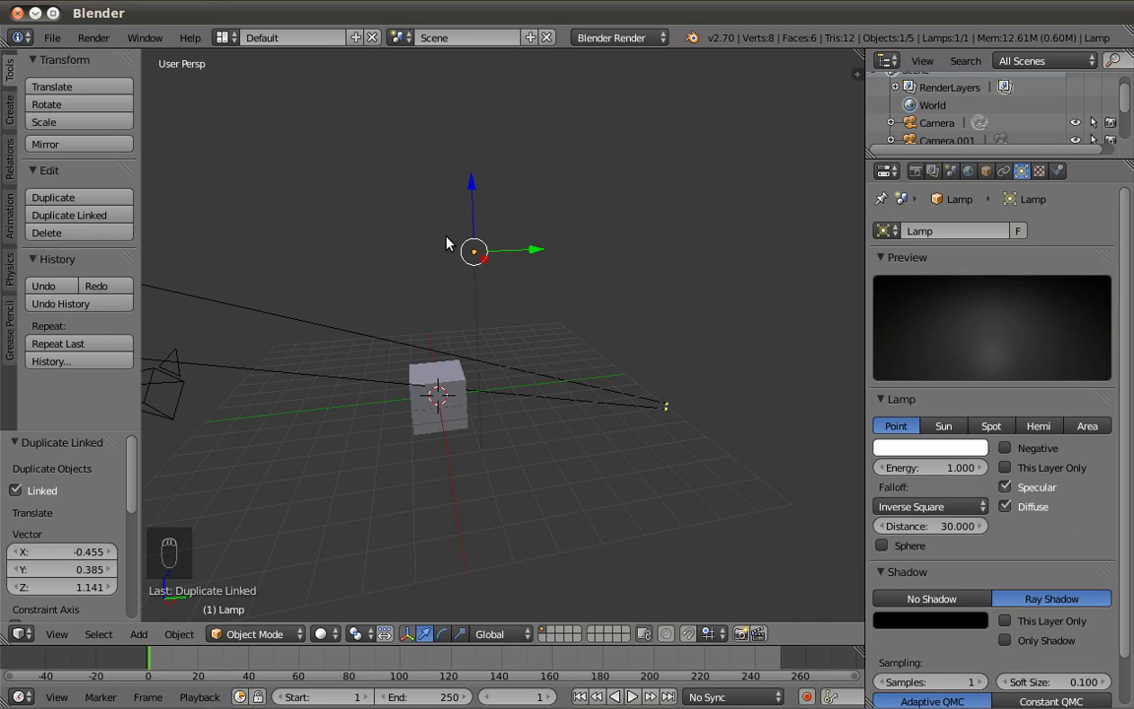
key(shift+d)
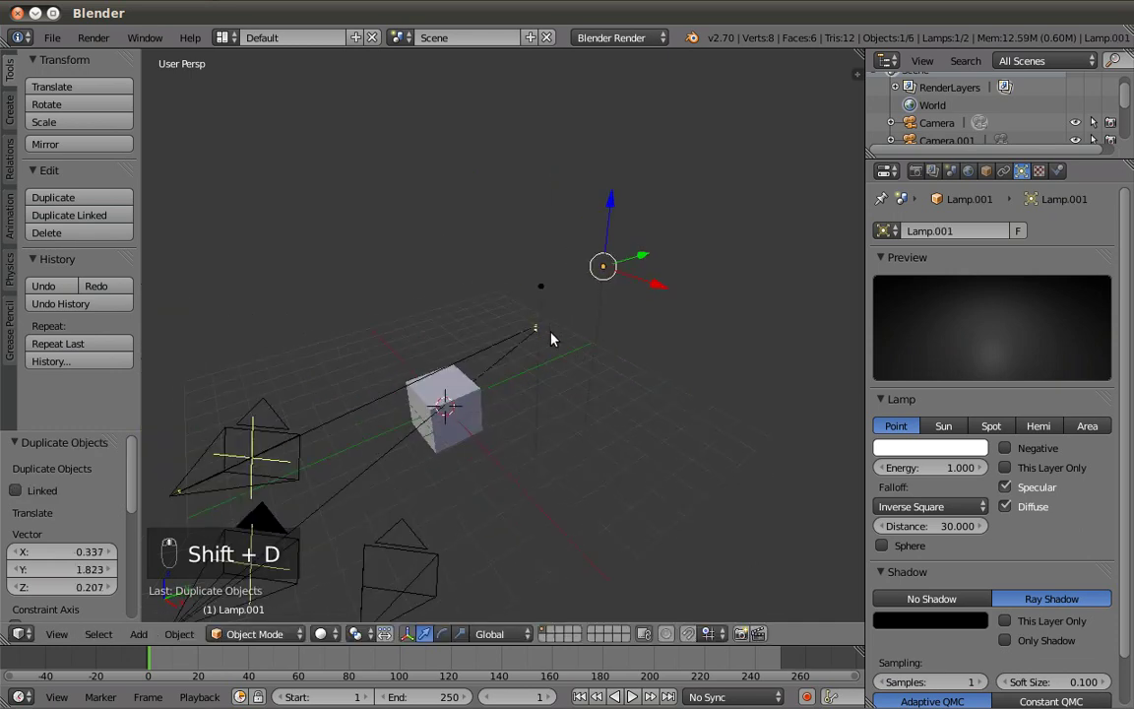
key(alt+d)
middle_click(662, 351)
middle_click(664, 349)
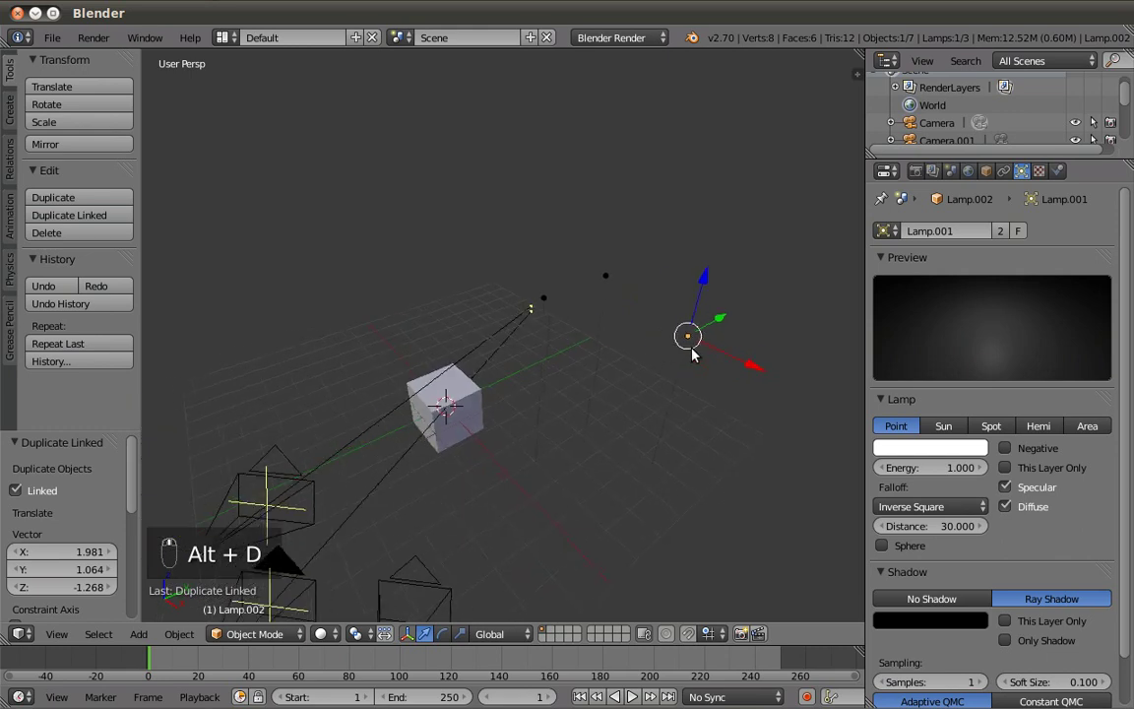
drag(729, 342, 928, 452)
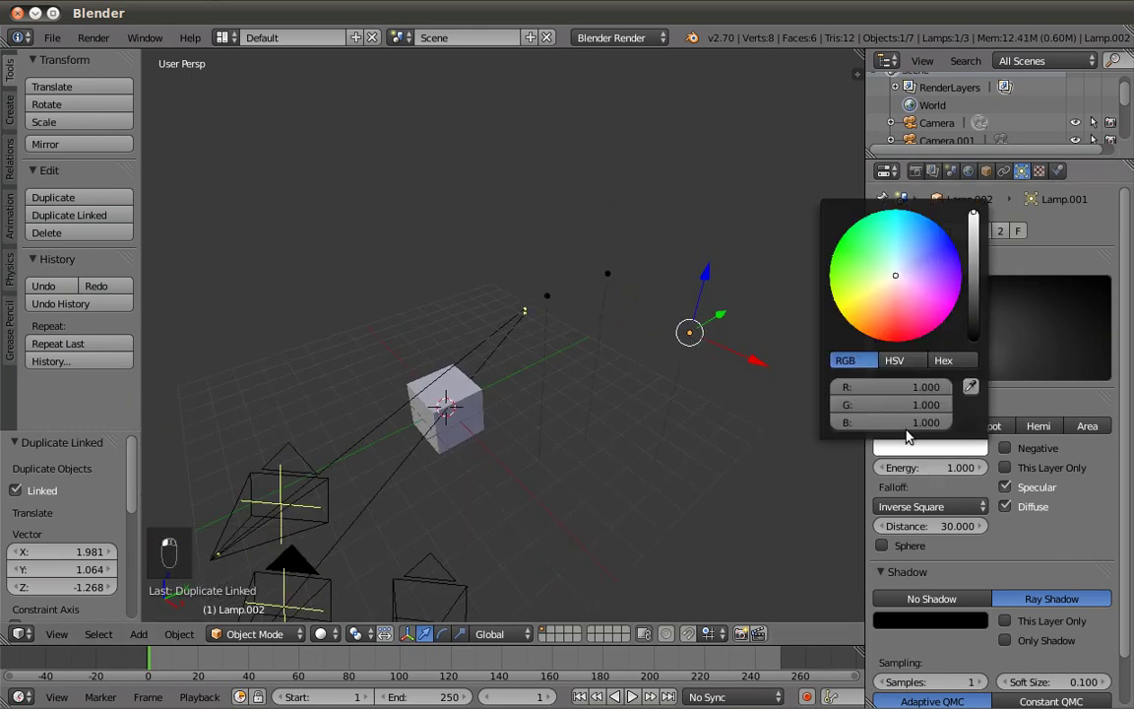
Step: Set the linked lamps' colour to yellow in the colour picker
right_click(855, 337)
drag(611, 279, 711, 351)
drag(621, 351, 601, 344)
drag(552, 301, 617, 368)
drag(617, 368, 621, 378)
Step: Enable Sphere falloff for the linked yellow lamps
drag(619, 330, 627, 267)
right_click(627, 268)
drag(627, 268, 885, 546)
right_click(885, 546)
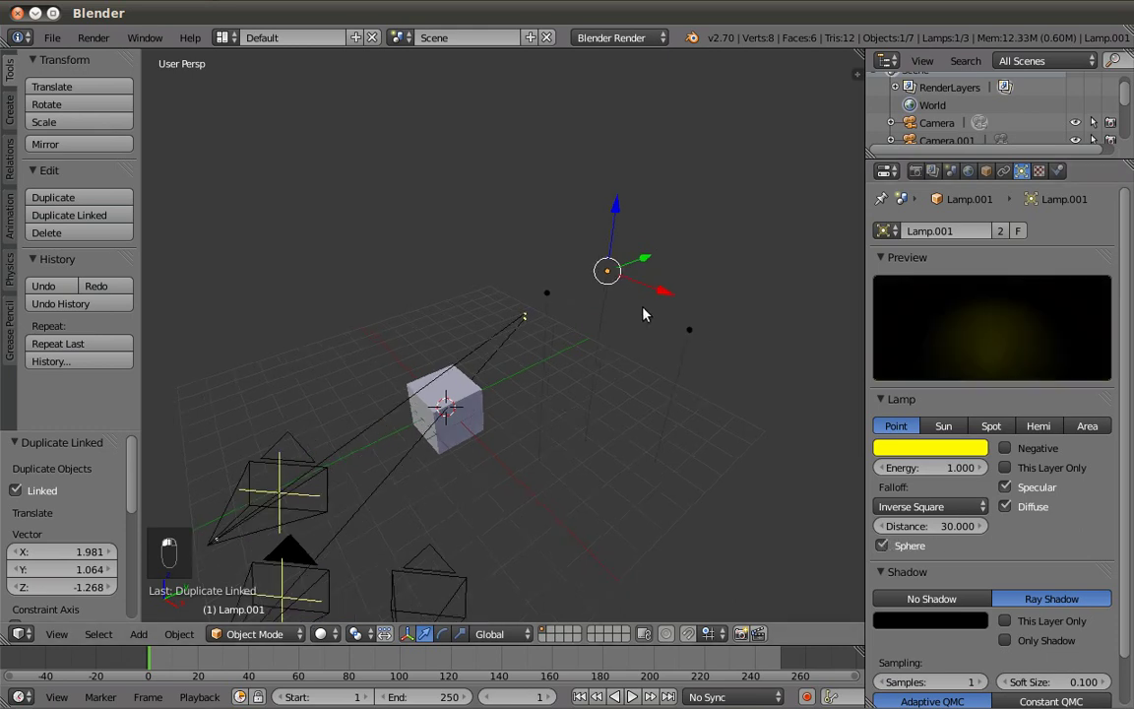
Step: Zoom out and reduce the yellow lamps' falloff Distance to 8.2
middle_click(653, 312)
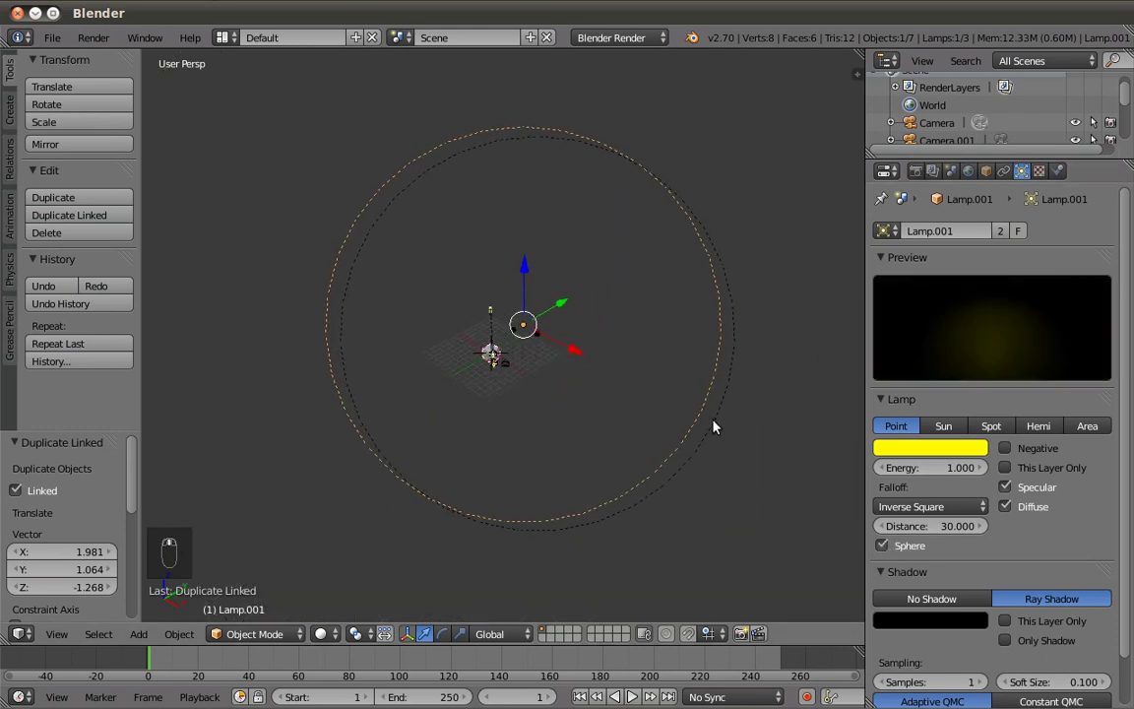
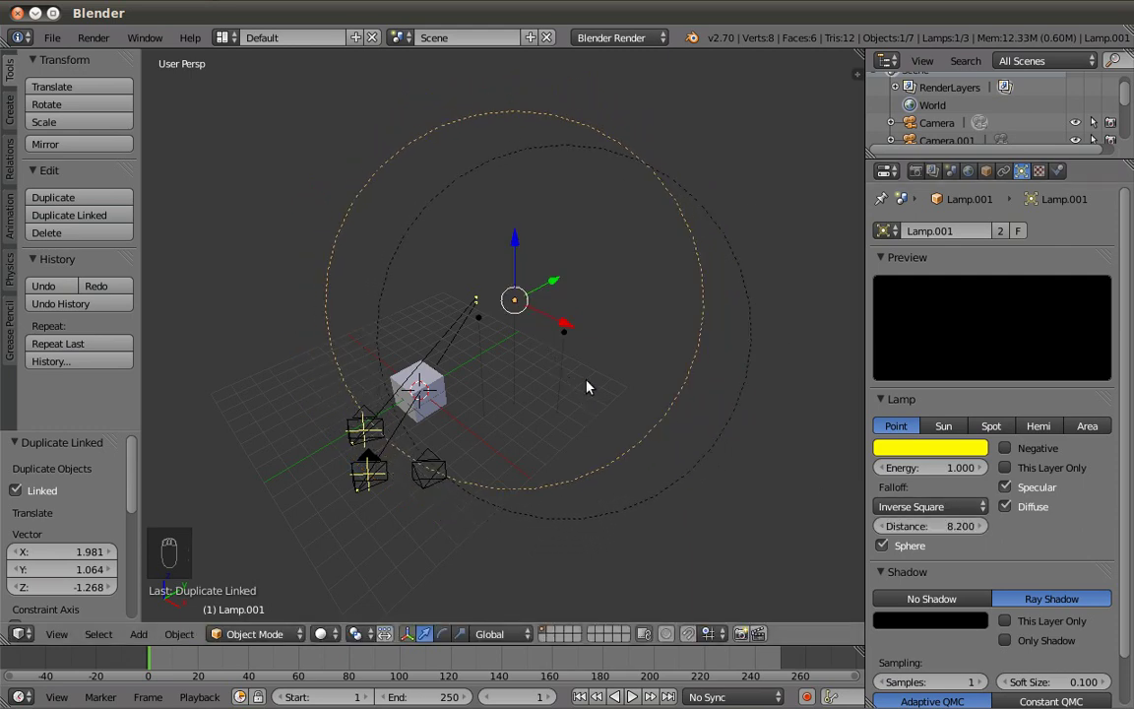
drag(623, 432, 589, 428)
right_click(589, 429)
middle_click(583, 429)
right_click(574, 424)
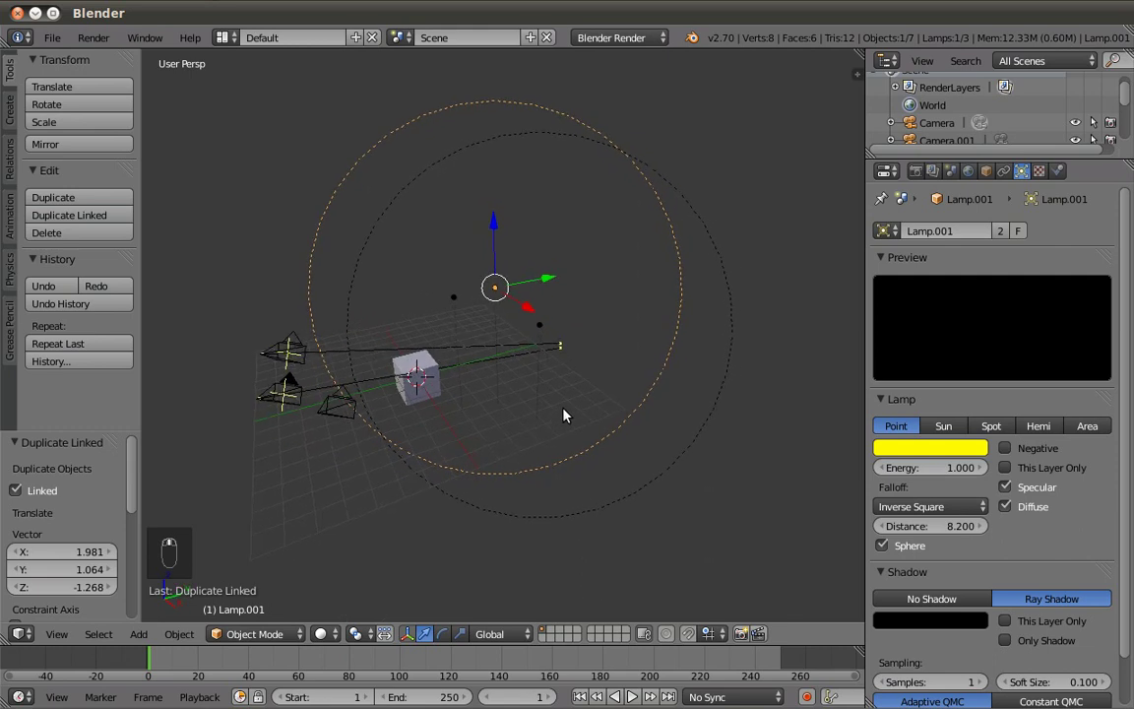